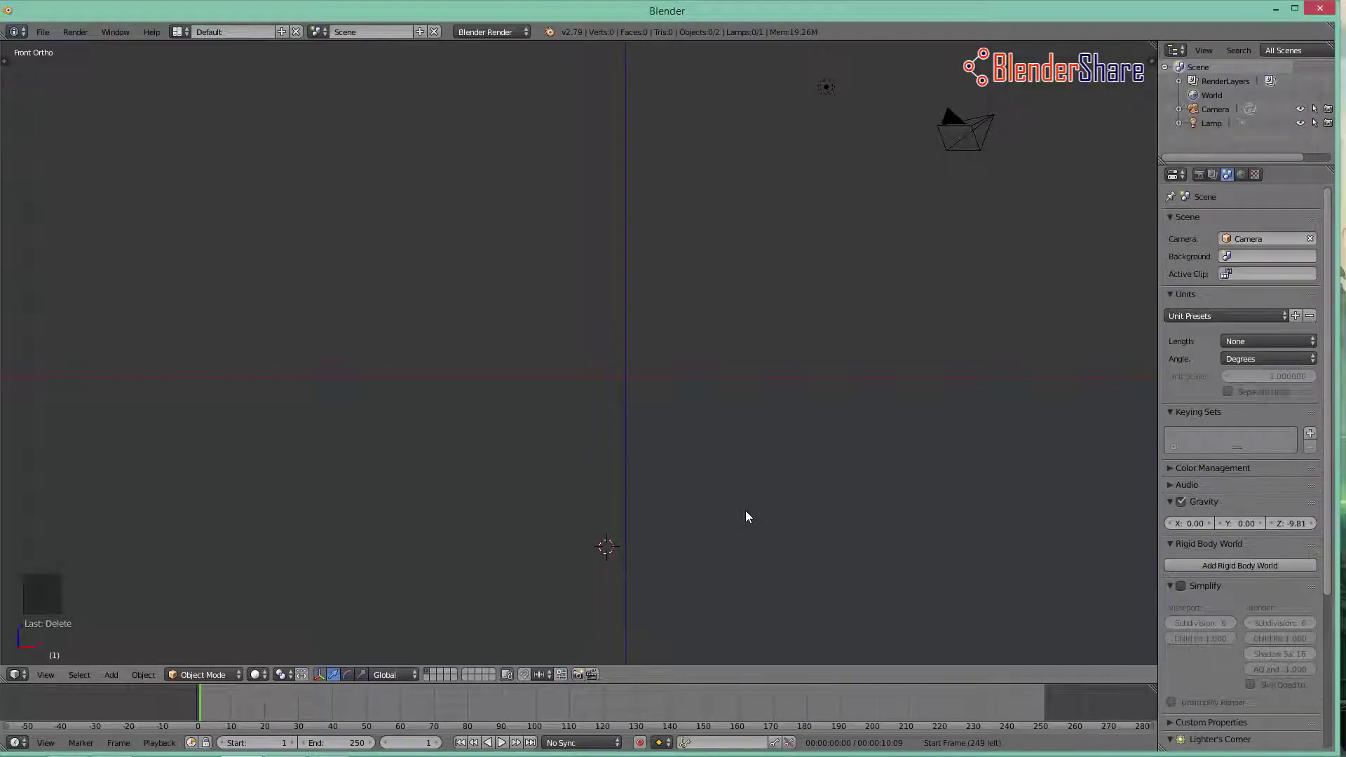
Step: Add a cube at the 3D cursor and move it up and to the right, away from the cursor
key(shift+c)
middle_click(664, 495)
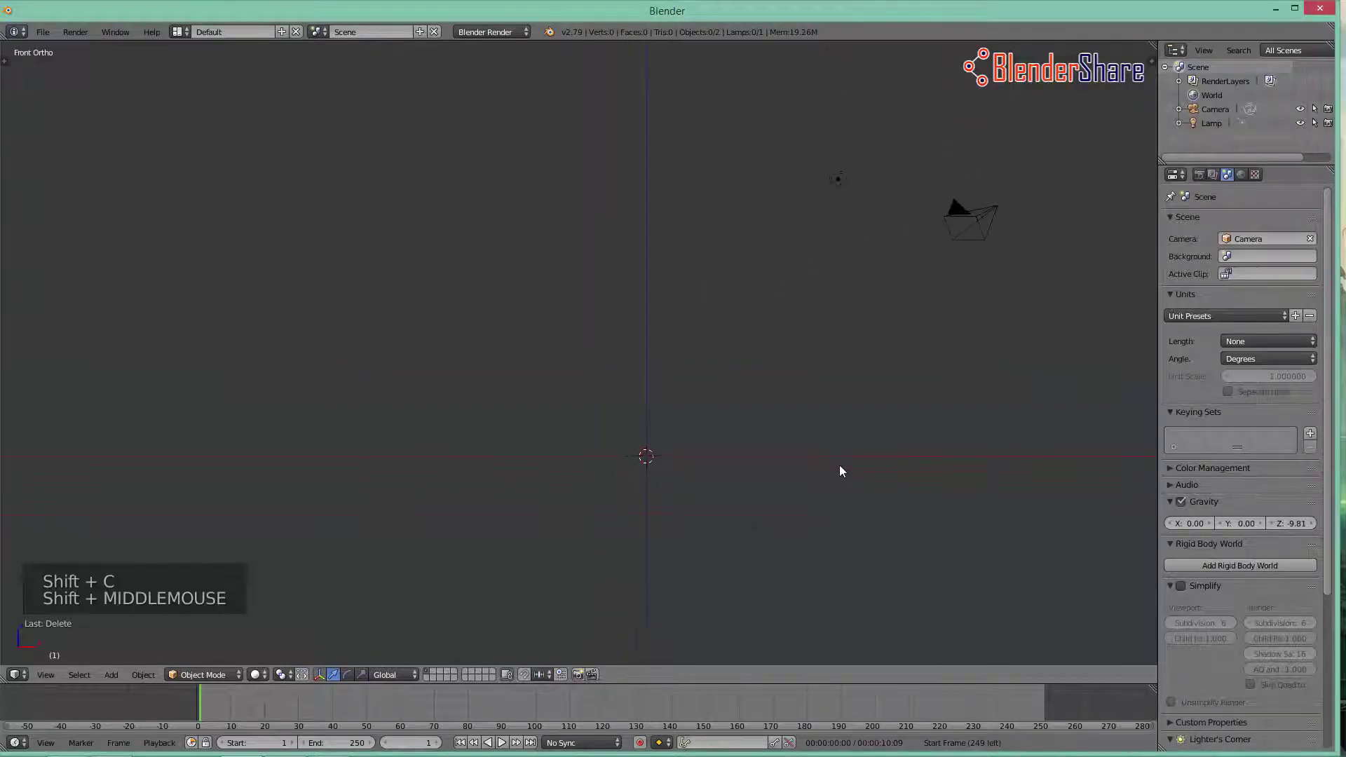
key(shift+a)
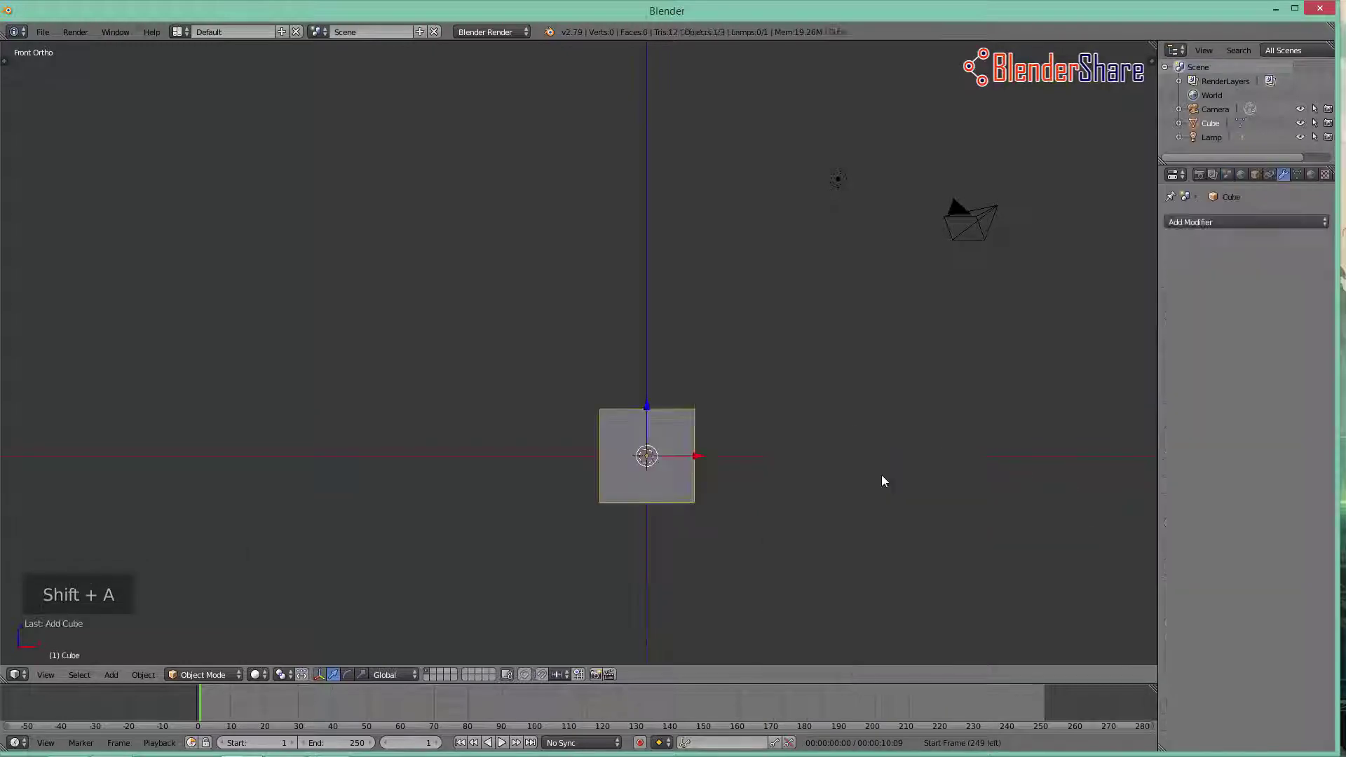
key(g)
Step: Add a Mirror modifier to the cube with the X axis enabled, checking it from the front view
click(1102, 357)
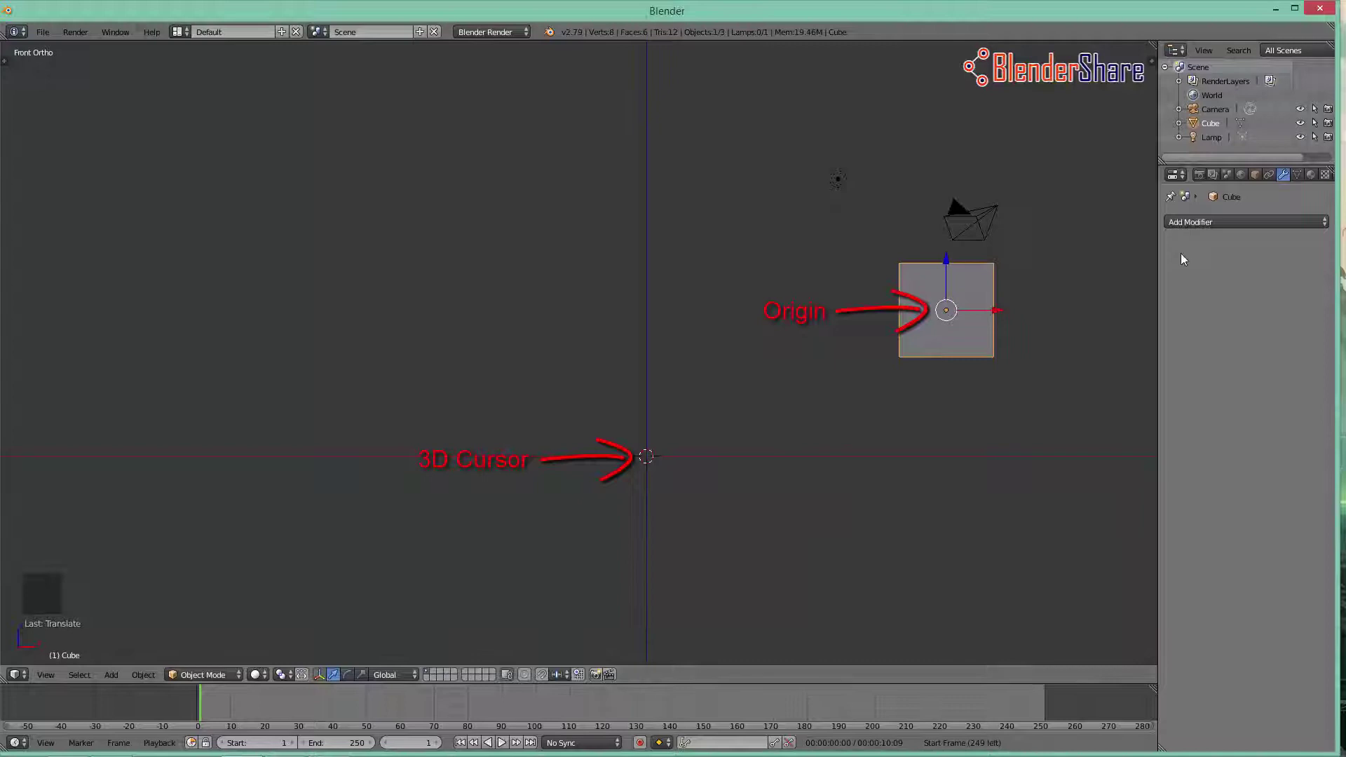
click(1212, 226)
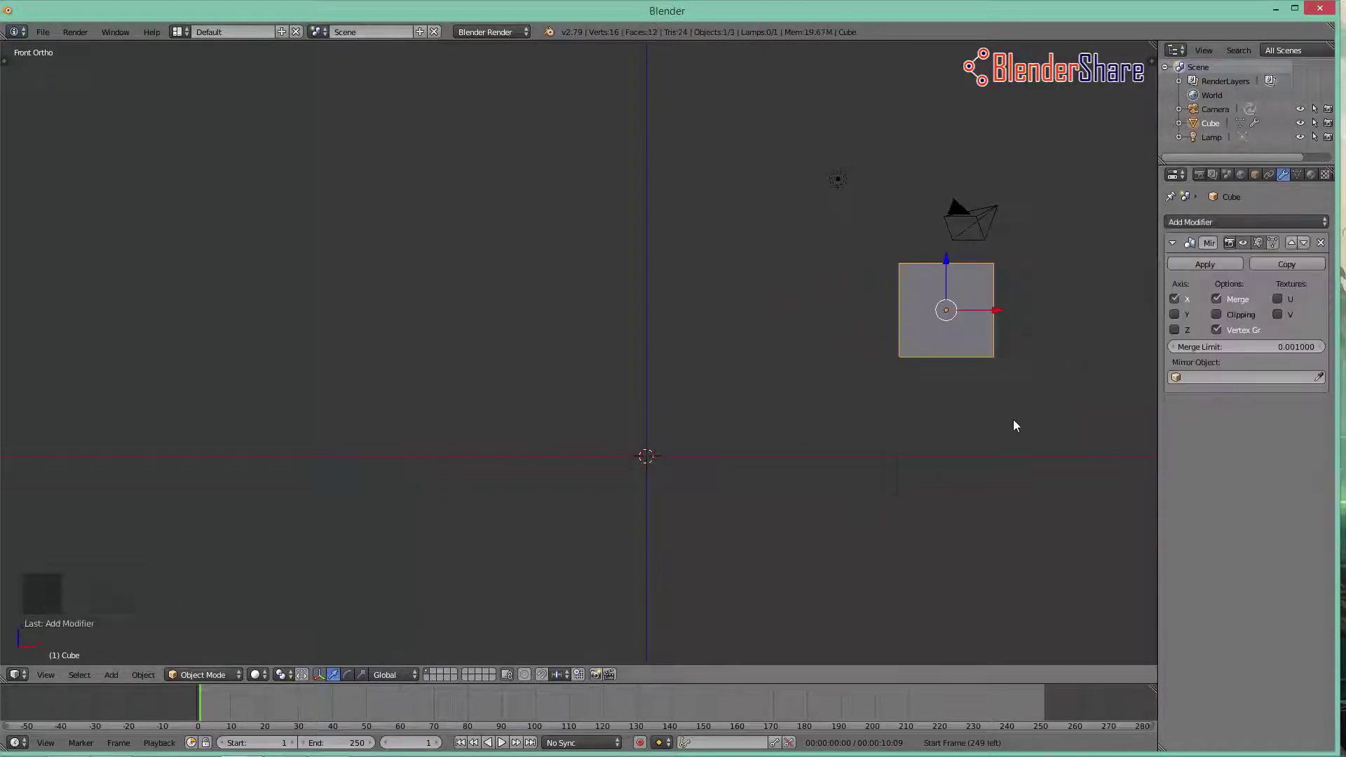
middle_click(986, 442)
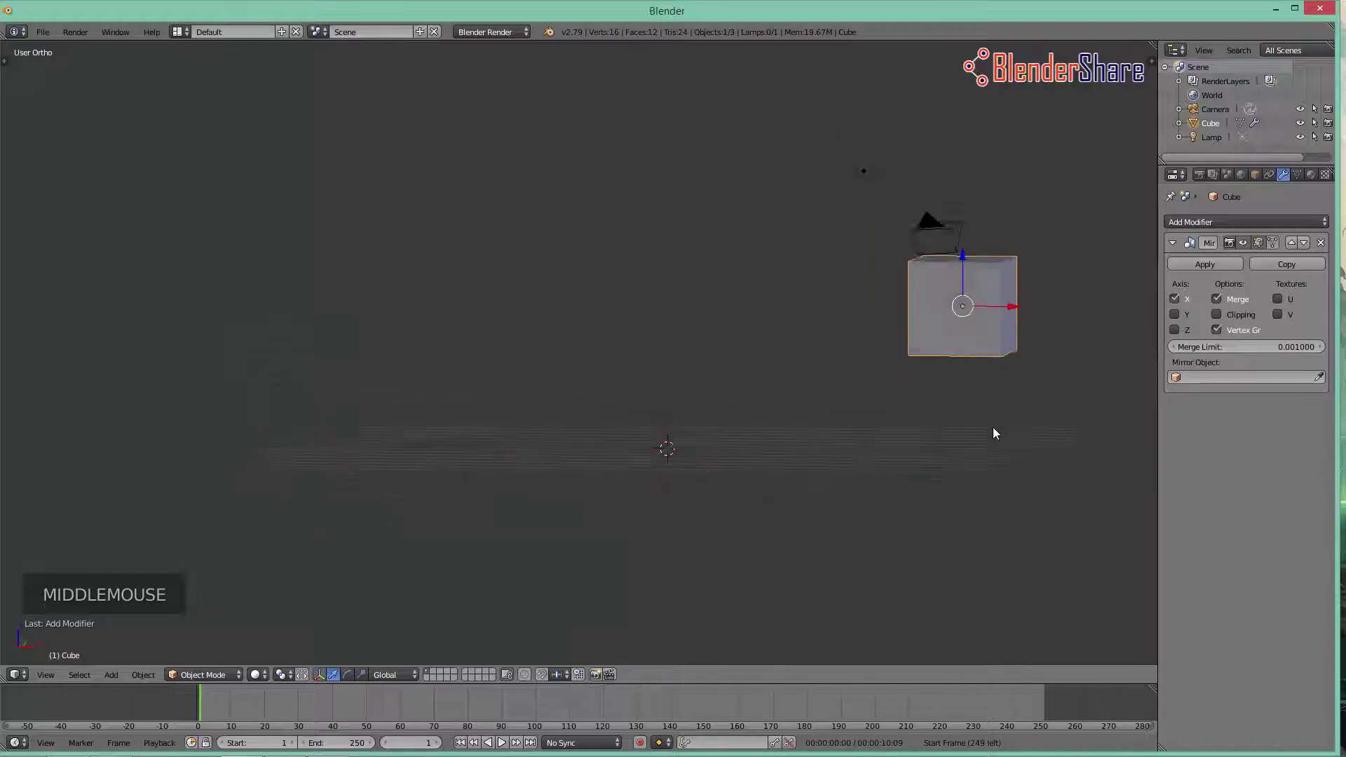
key(KP_1)
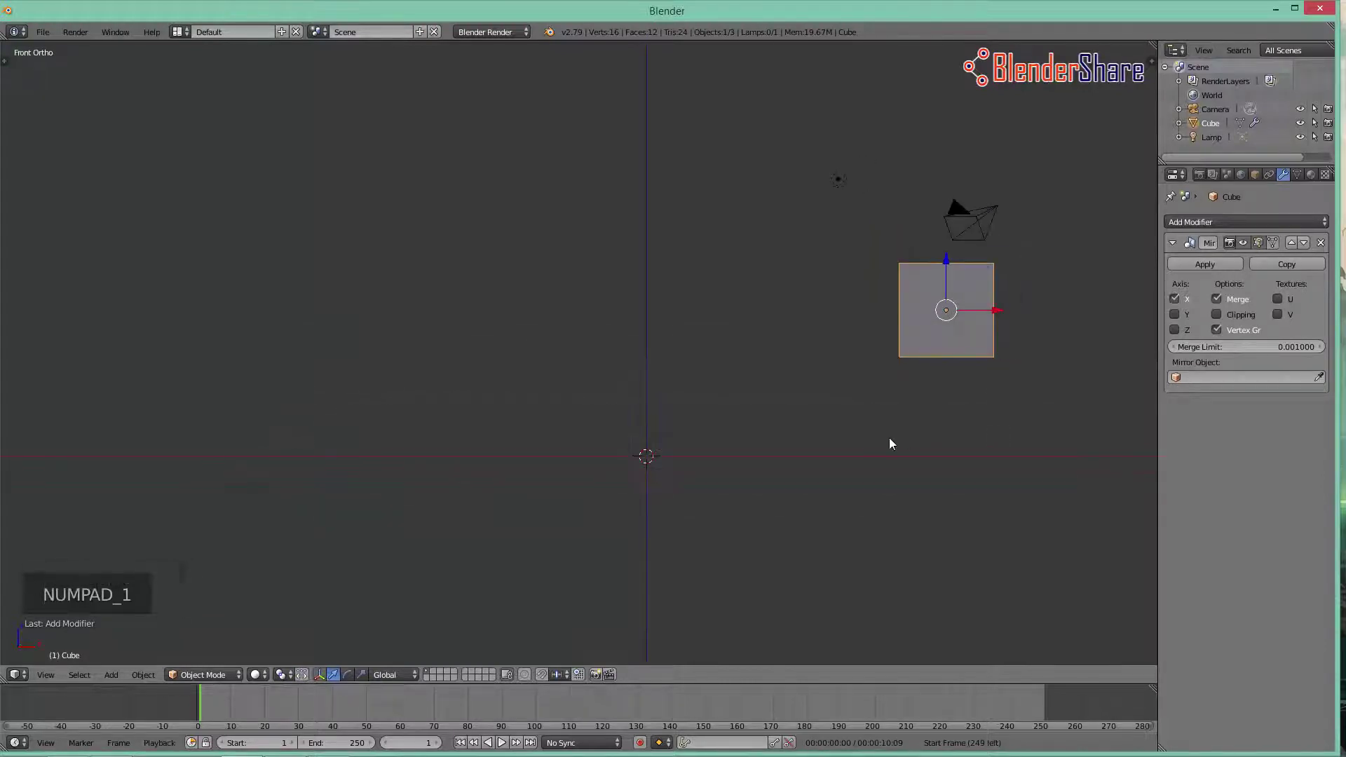
Step: Set the cube's origin to the 3D cursor so a mirrored copy appears on the opposite side
key(t)
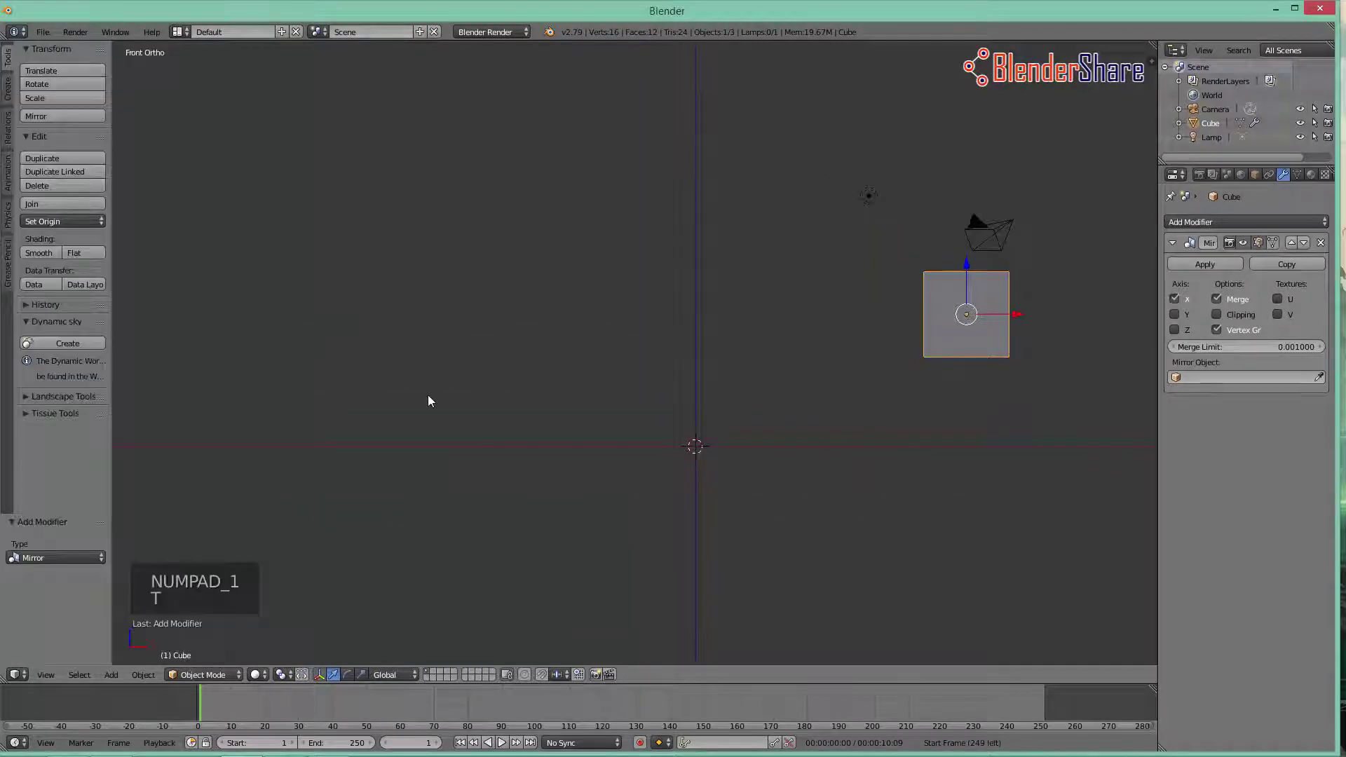
click(89, 226)
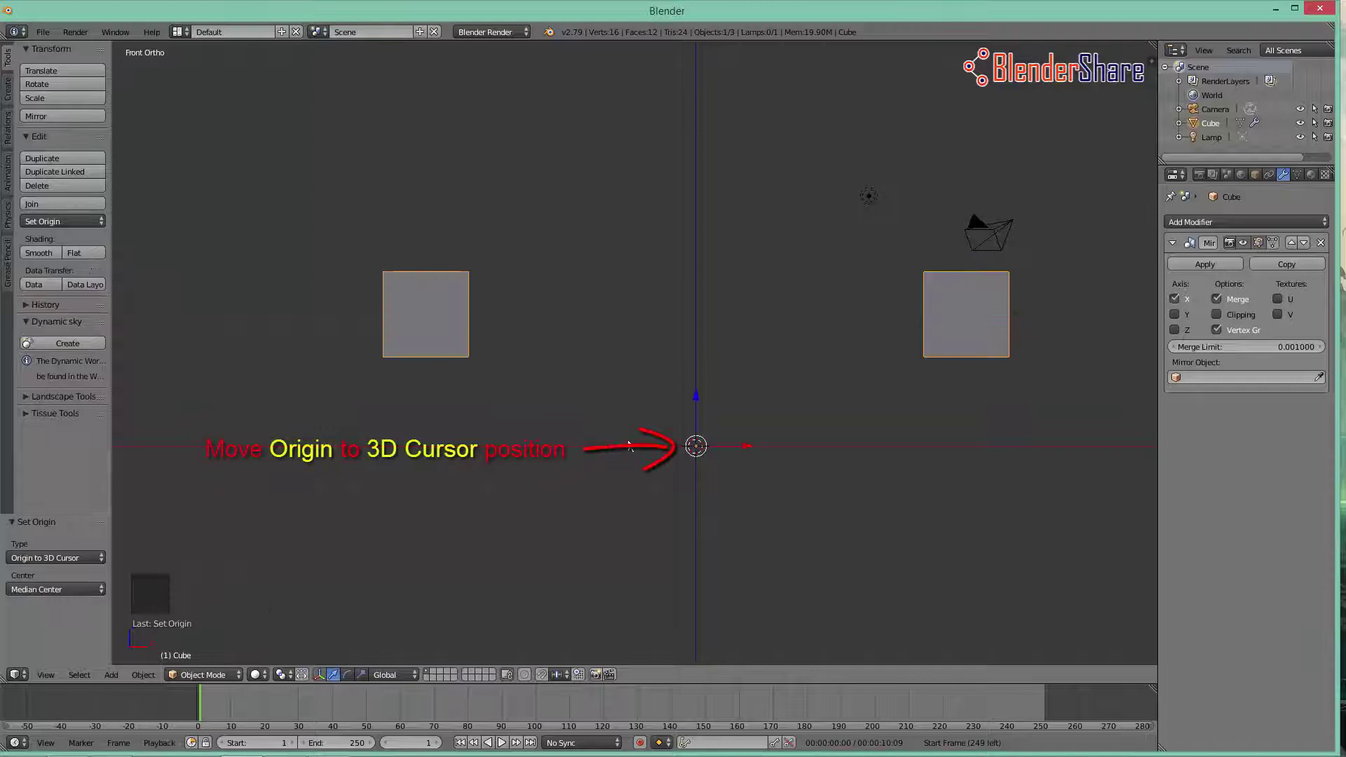
middle_click(738, 387)
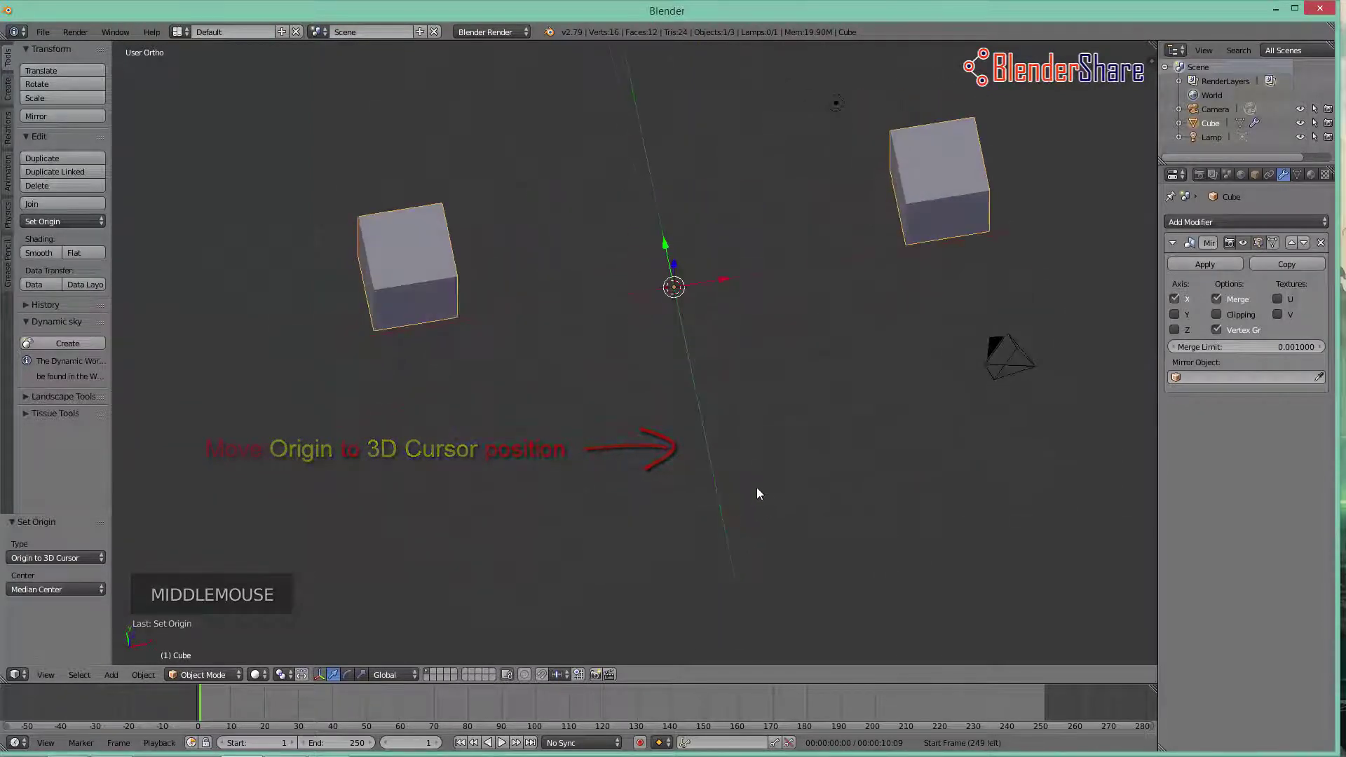
key(KP_1)
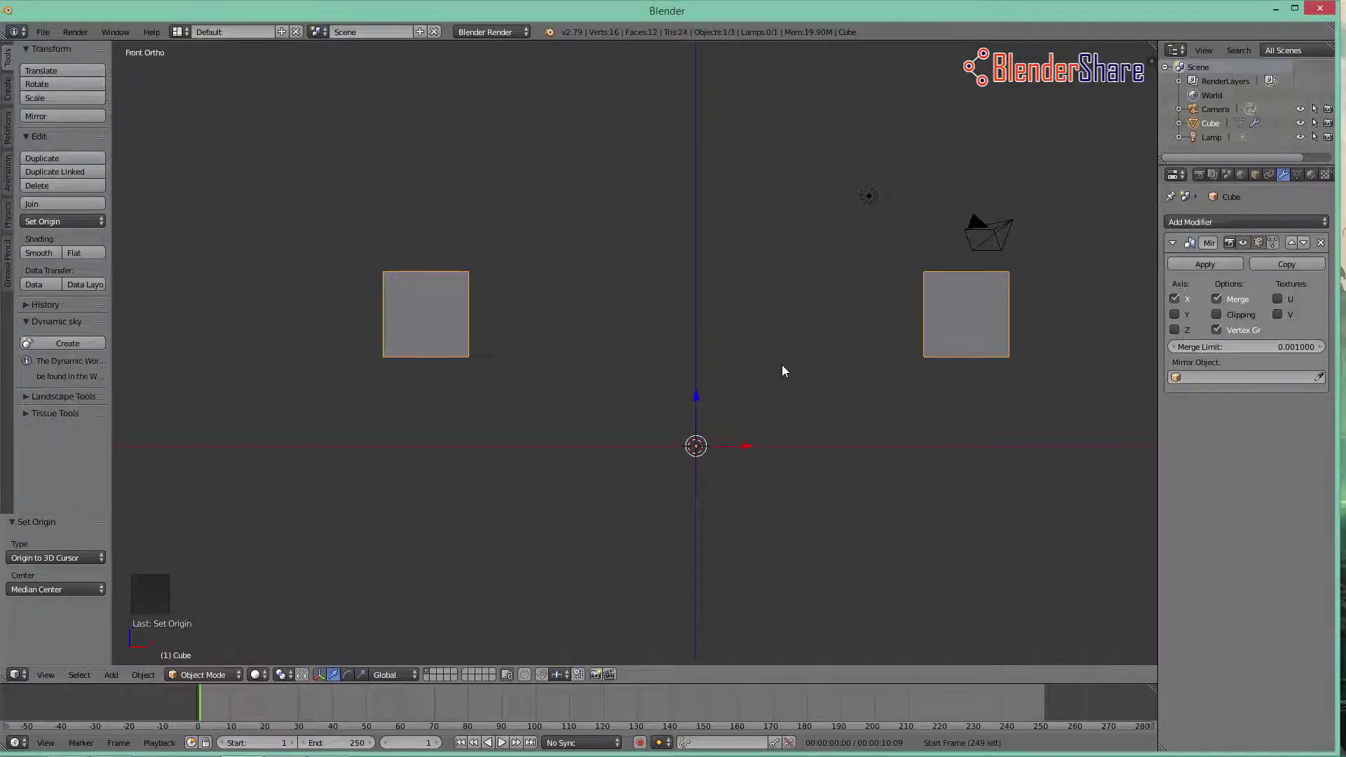
Step: Place the 3D cursor just left of the cube and set the origin to it, pulling the mirrored copy closer
click(786, 368)
click(51, 223)
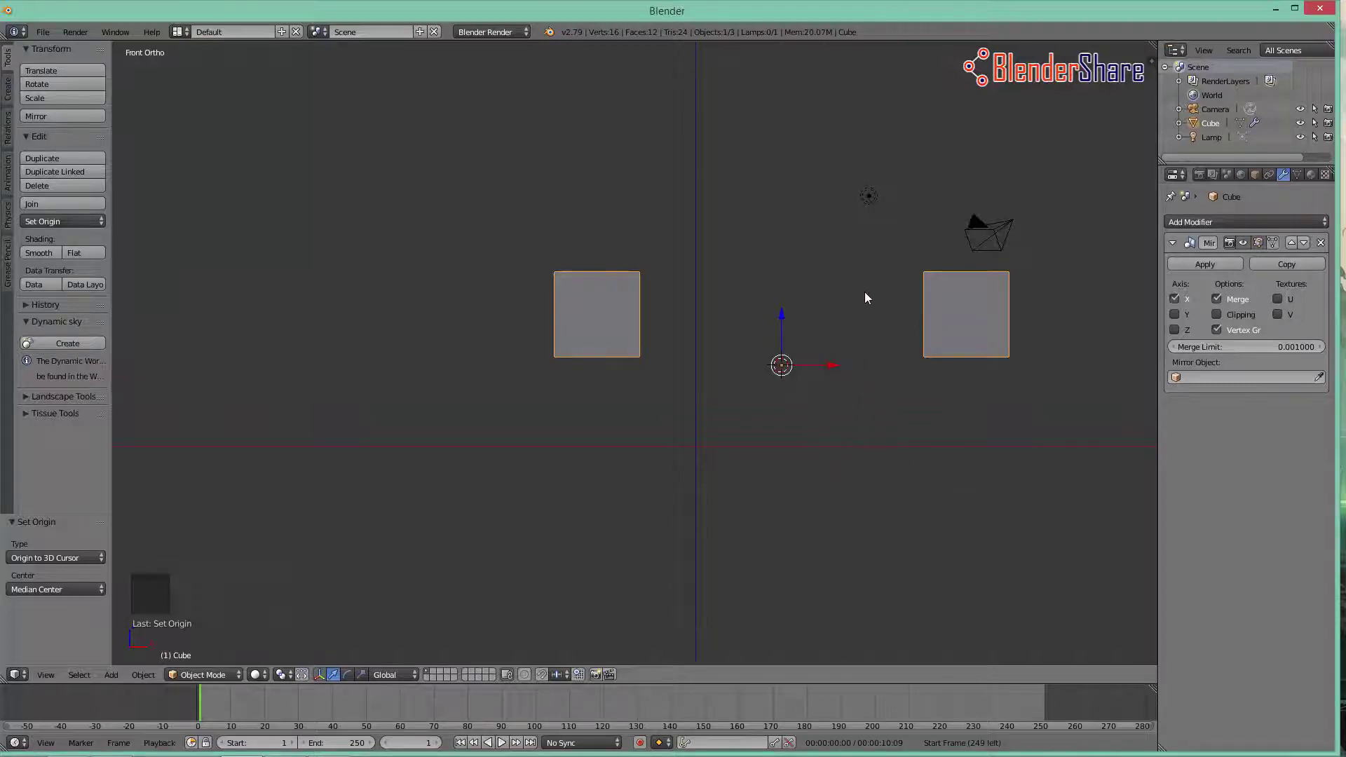
click(870, 295)
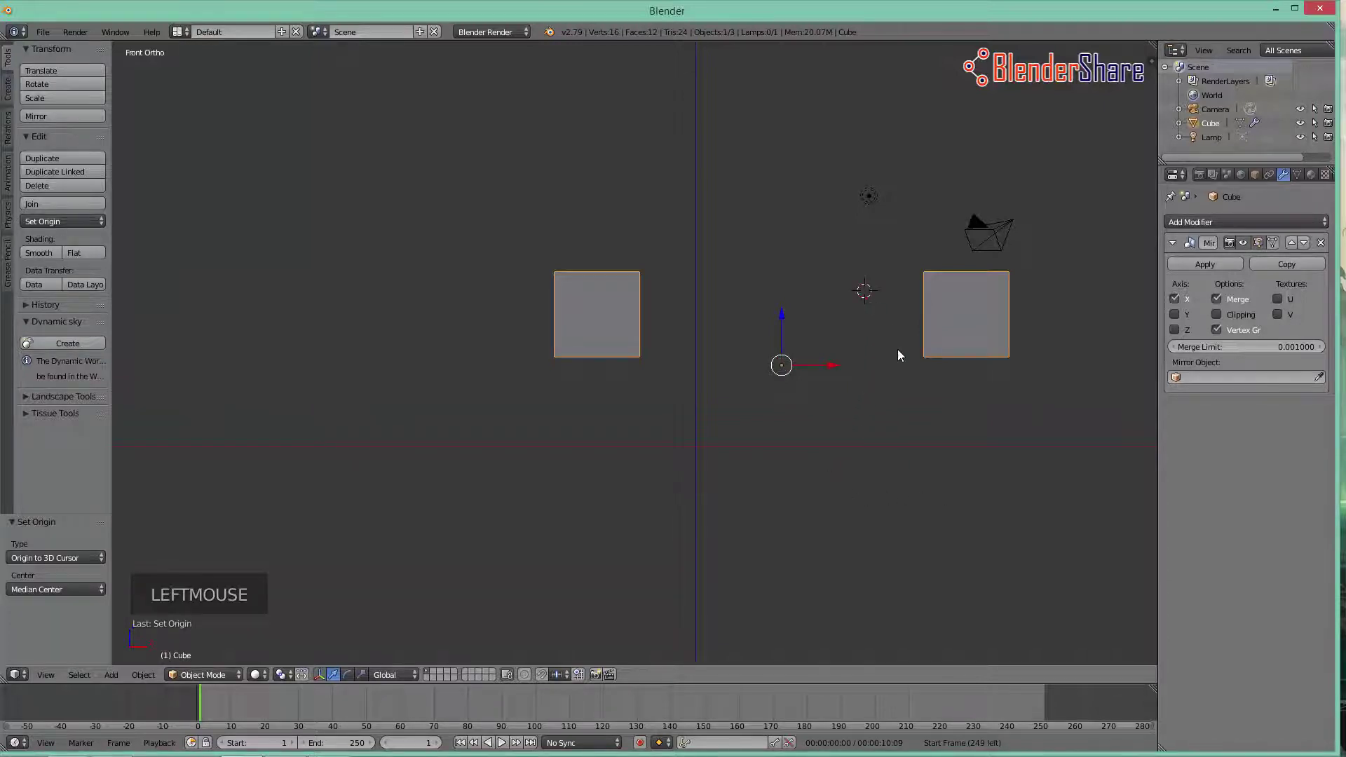
key(ctrl+shift+alt+c)
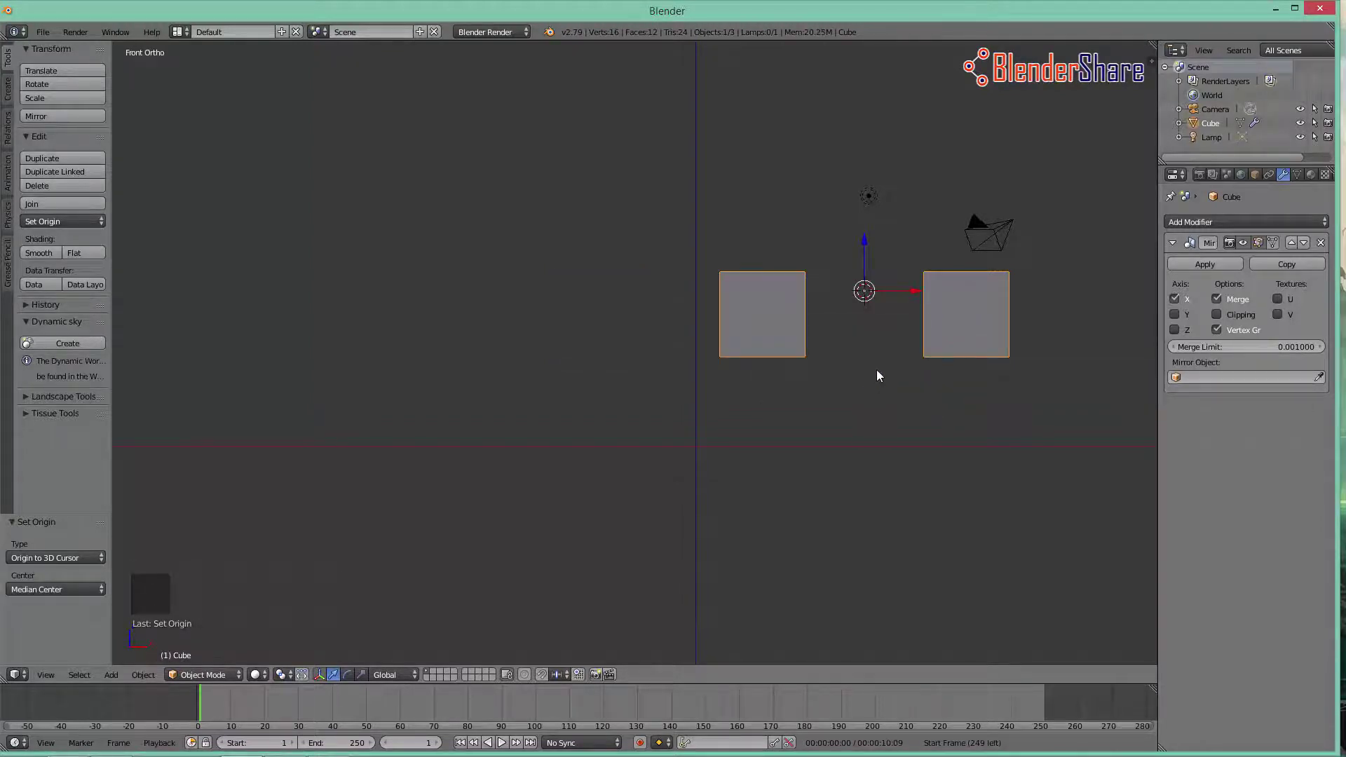
middle_click(953, 426)
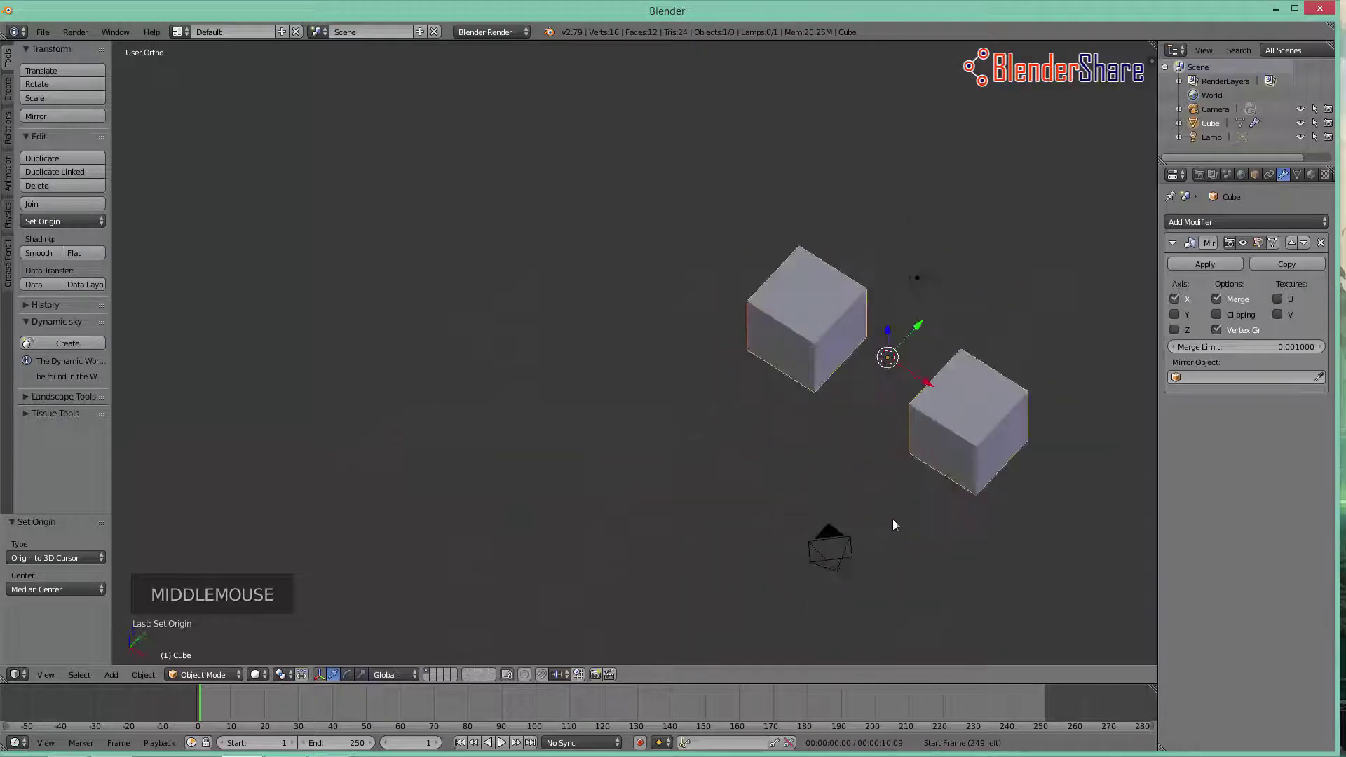
Step: Switch the Mirror modifier from the X axis to the Y axis
scroll(up, 3)
middle_click(936, 470)
click(1177, 319)
click(1183, 296)
middle_click(974, 399)
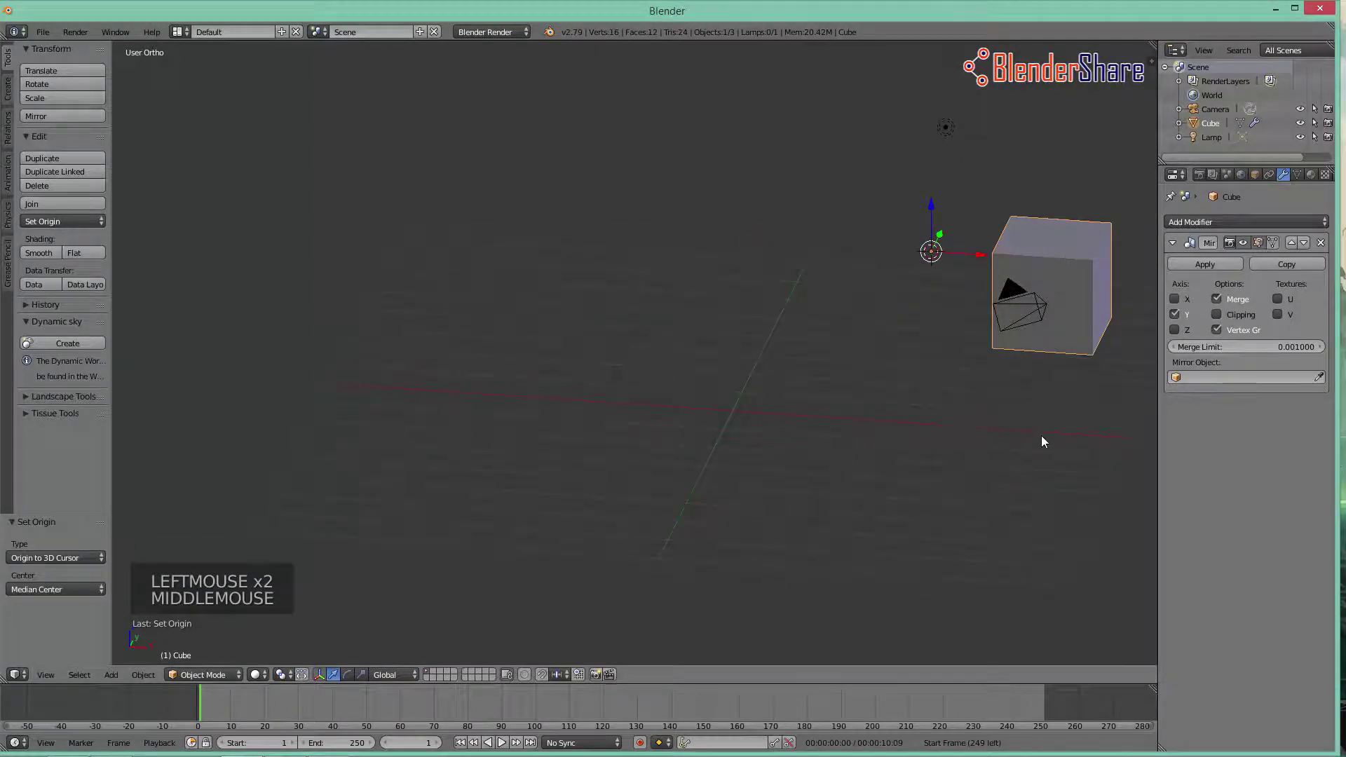
Step: From the side view, place the 3D cursor right of the cube and set the origin to it, creating a Y-mirrored copy
key(KP_3)
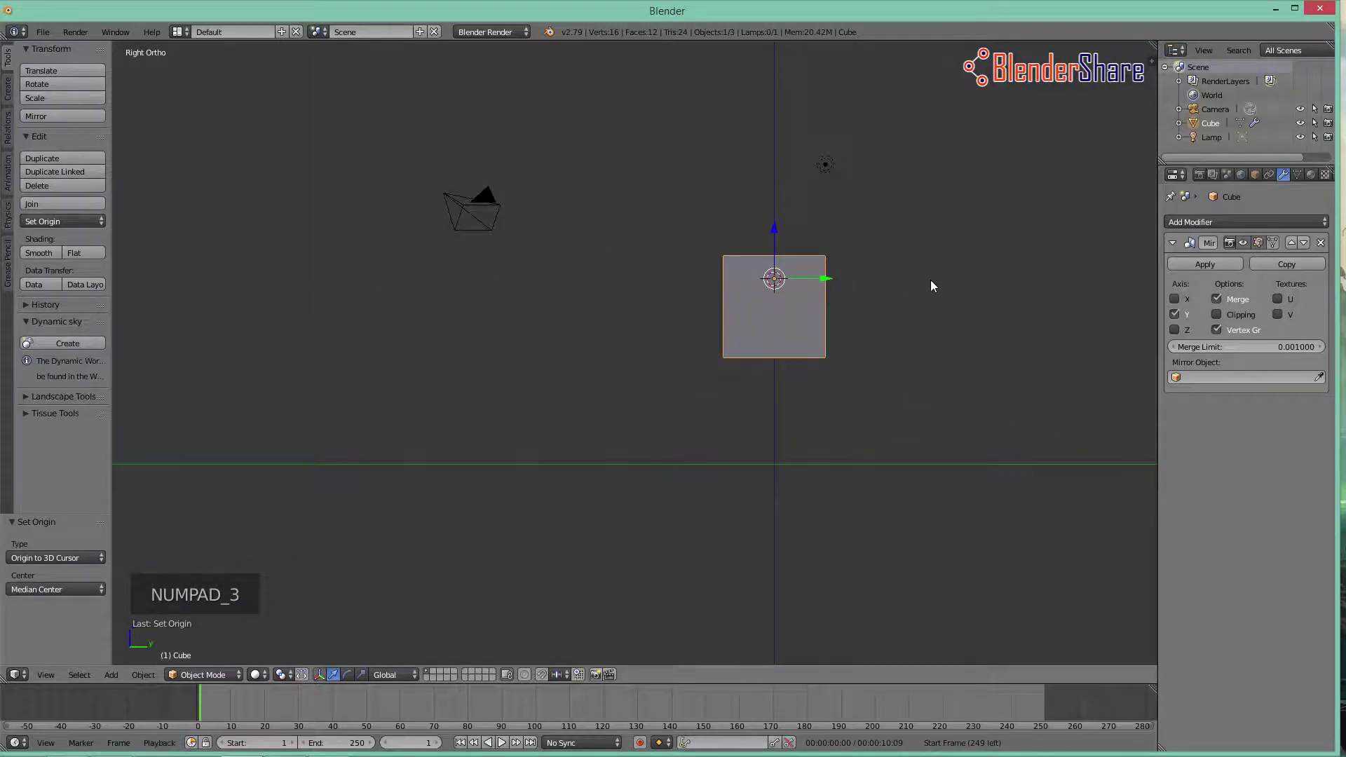
click(935, 283)
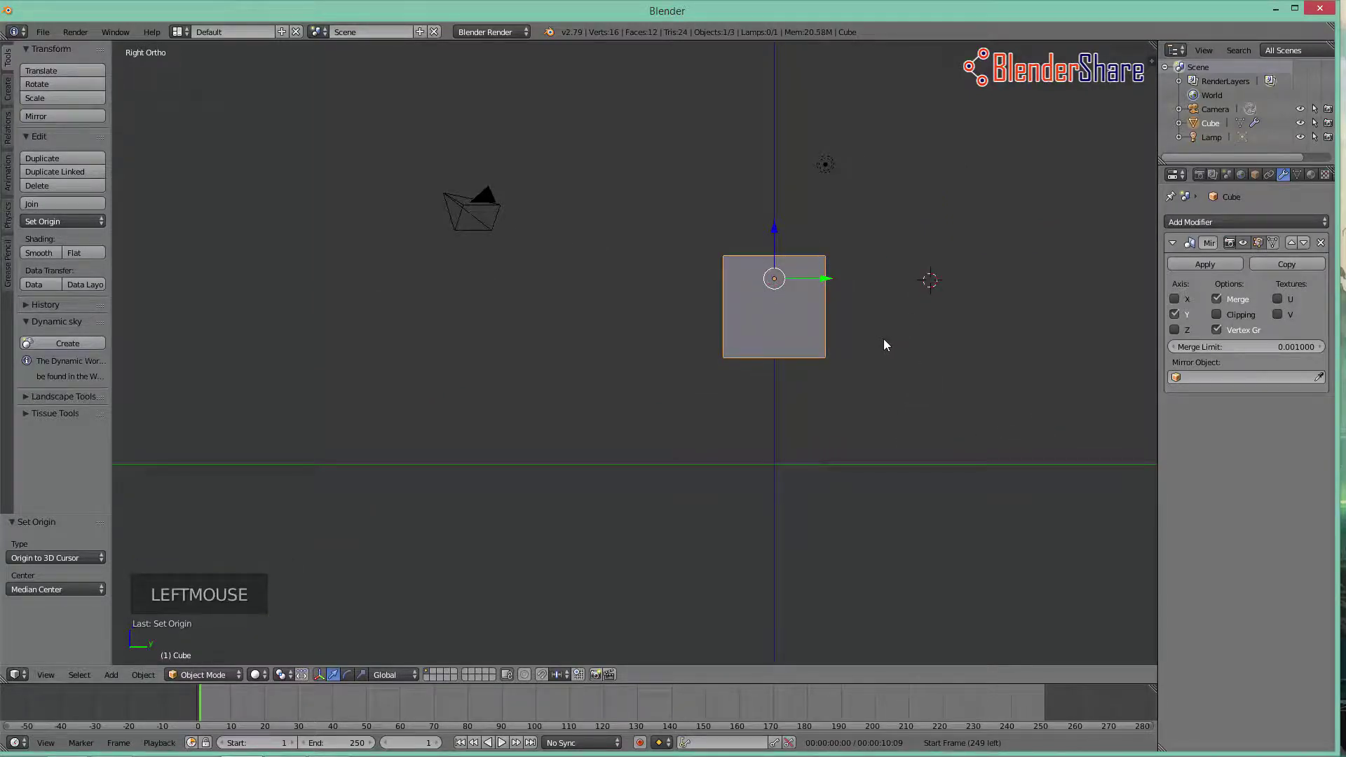
key(ctrl+shift+alt+c)
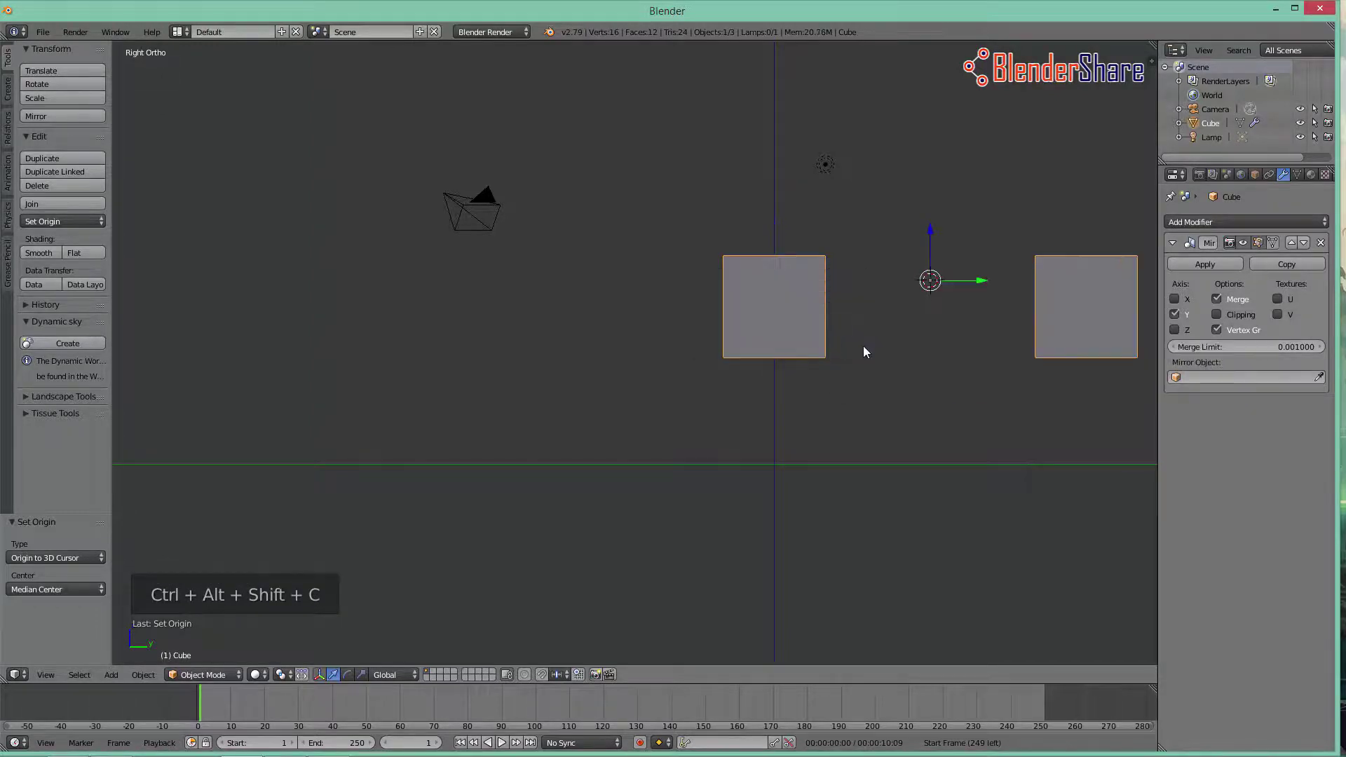
middle_click(1016, 363)
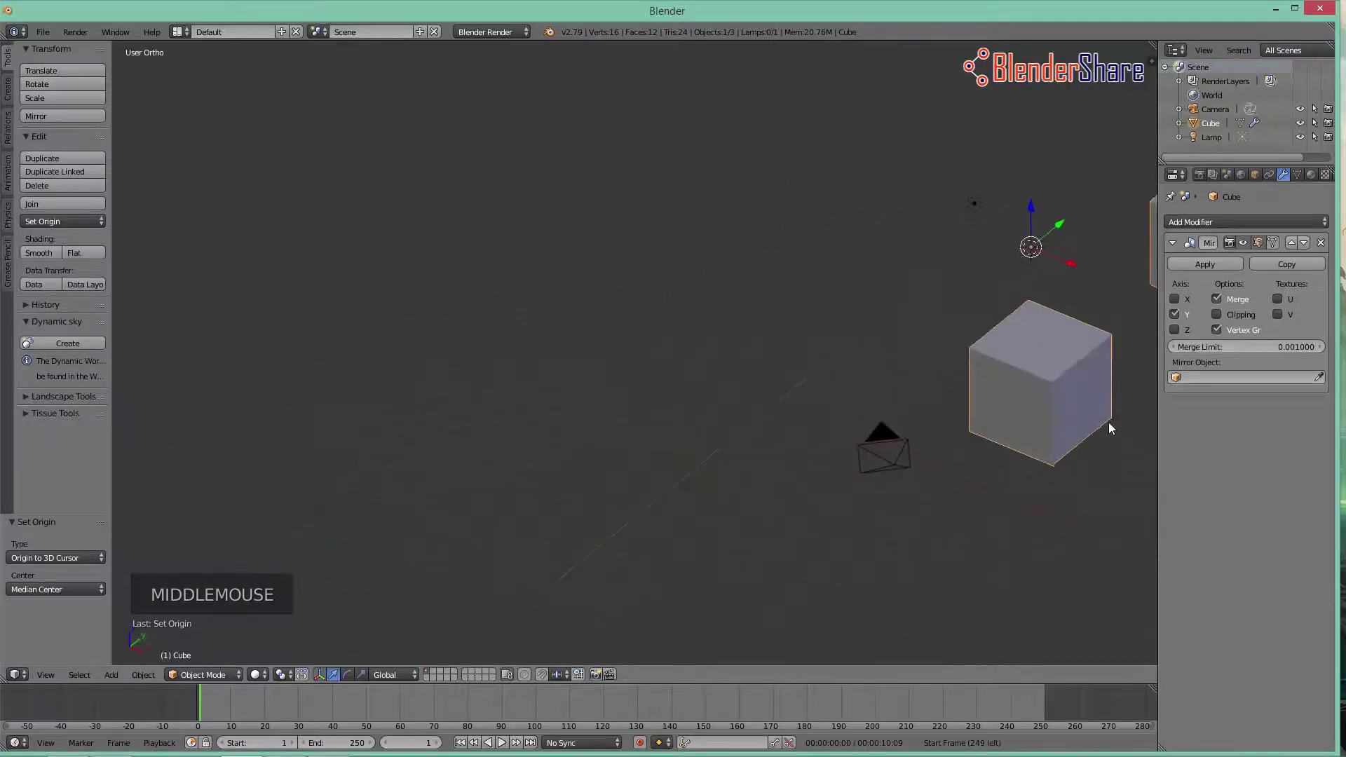
scroll(down, 3)
middle_click(1038, 395)
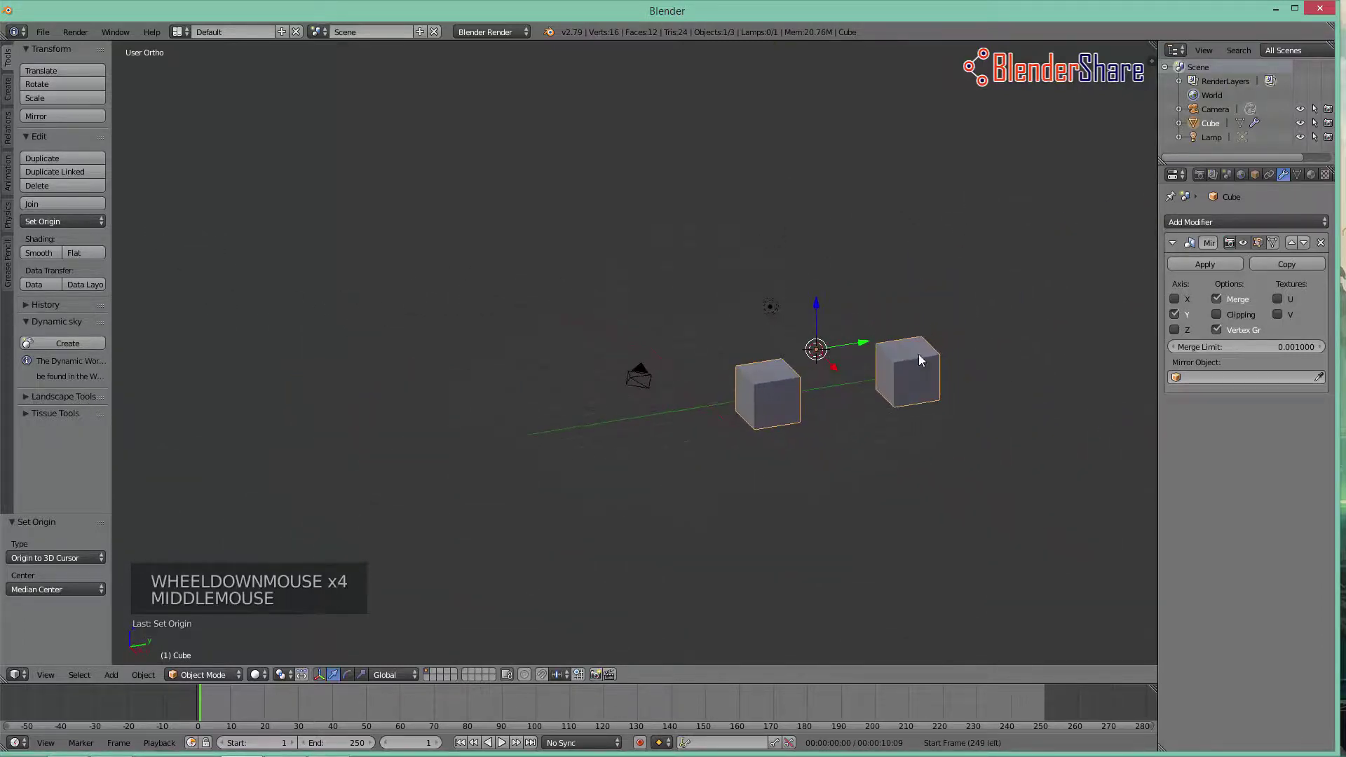
middle_click(907, 356)
Step: From the side view, place the 3D cursor between the cubes and set the origin to it, bringing the Y copy closer
key(KP_1)
key(KP_3)
scroll(up, 3)
click(765, 334)
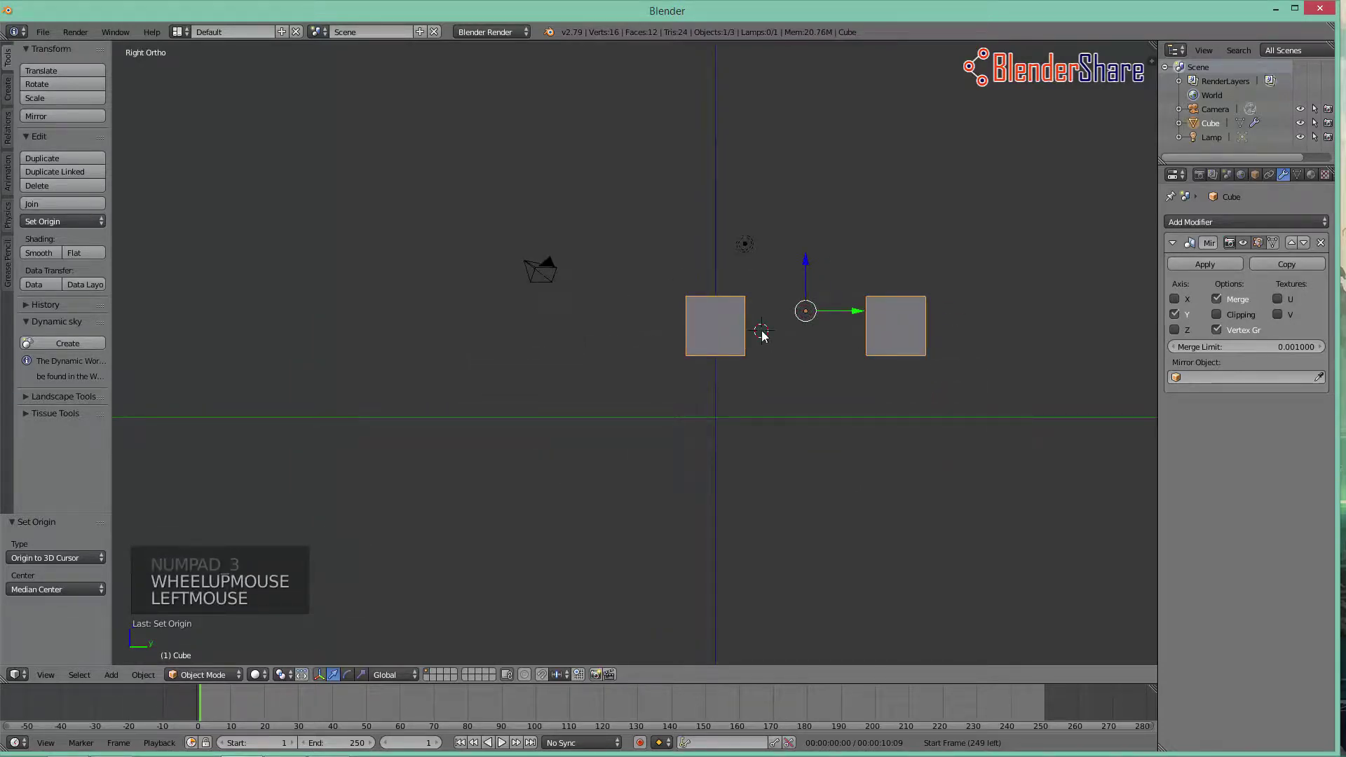
key(ctrl+shift+alt+c)
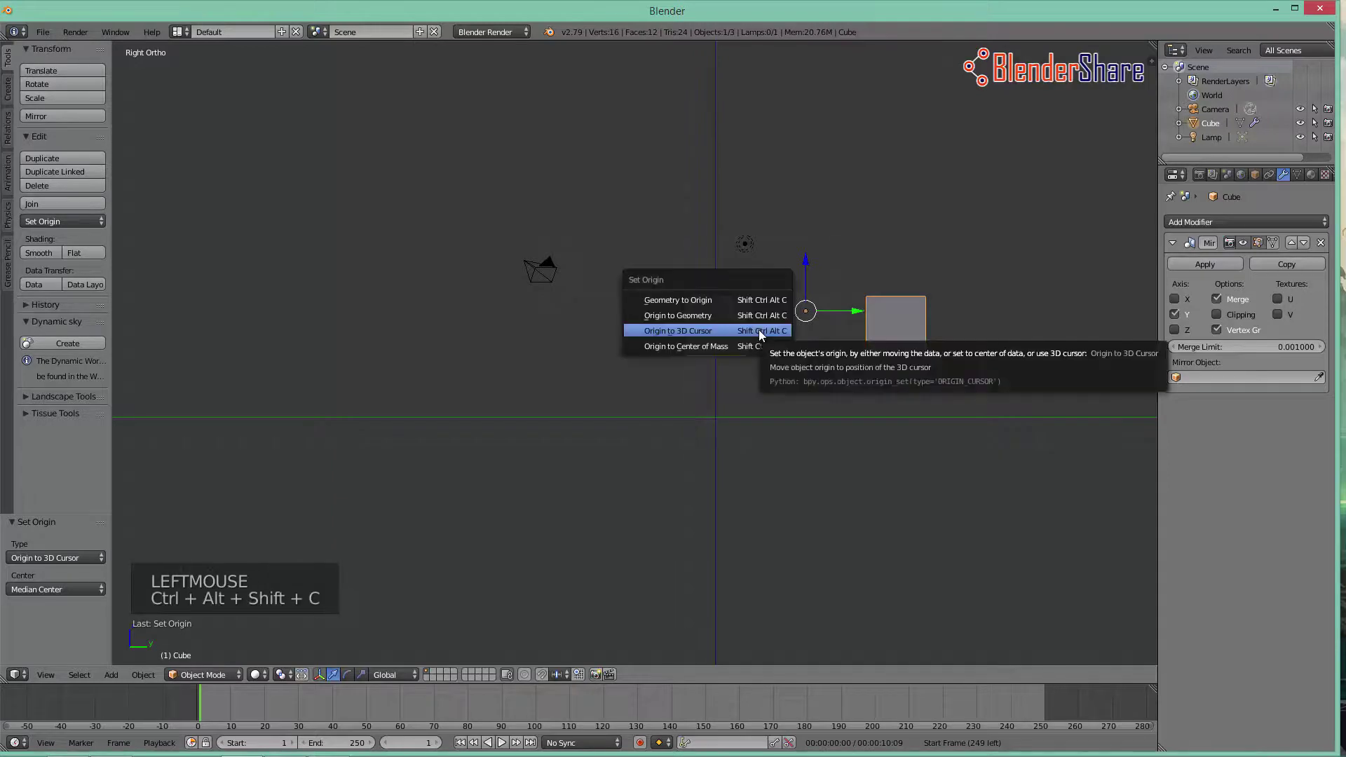
scroll(up, 3)
middle_click(852, 354)
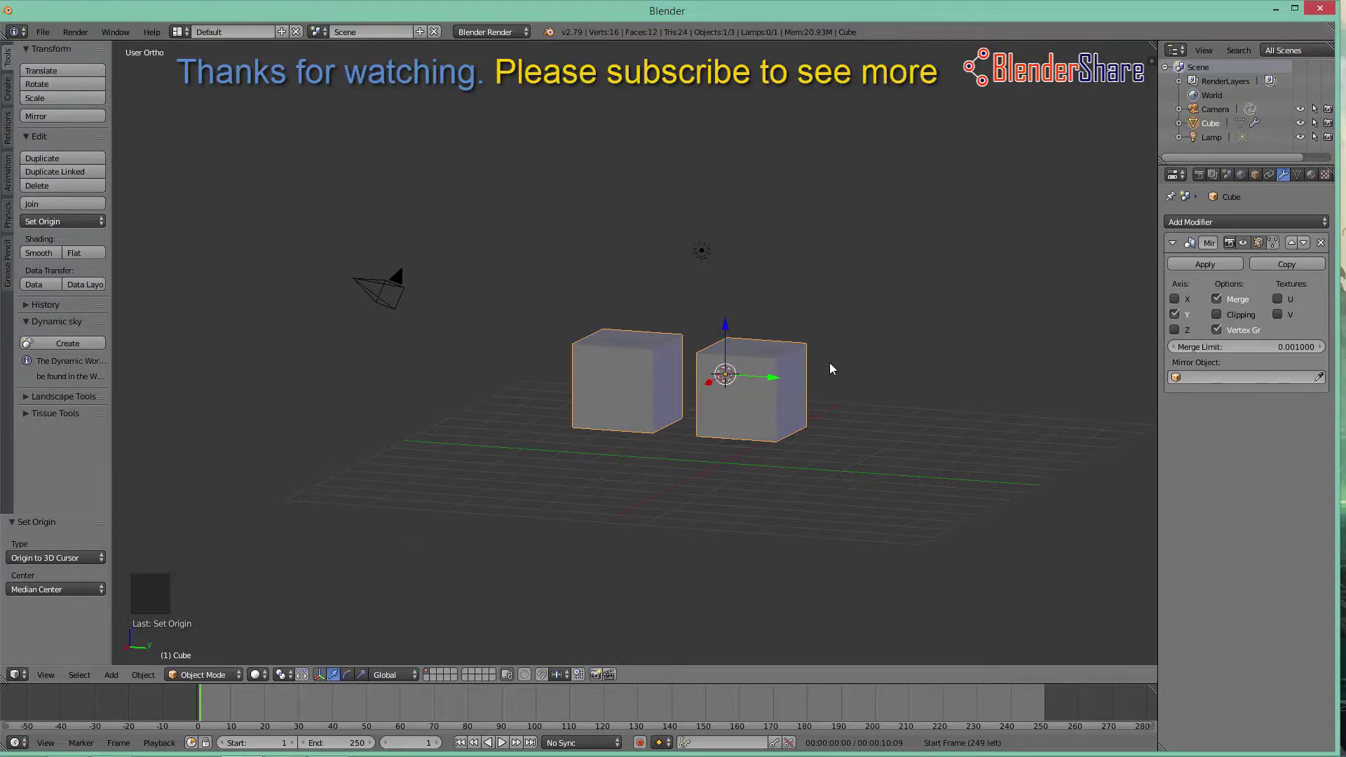
middle_click(759, 401)
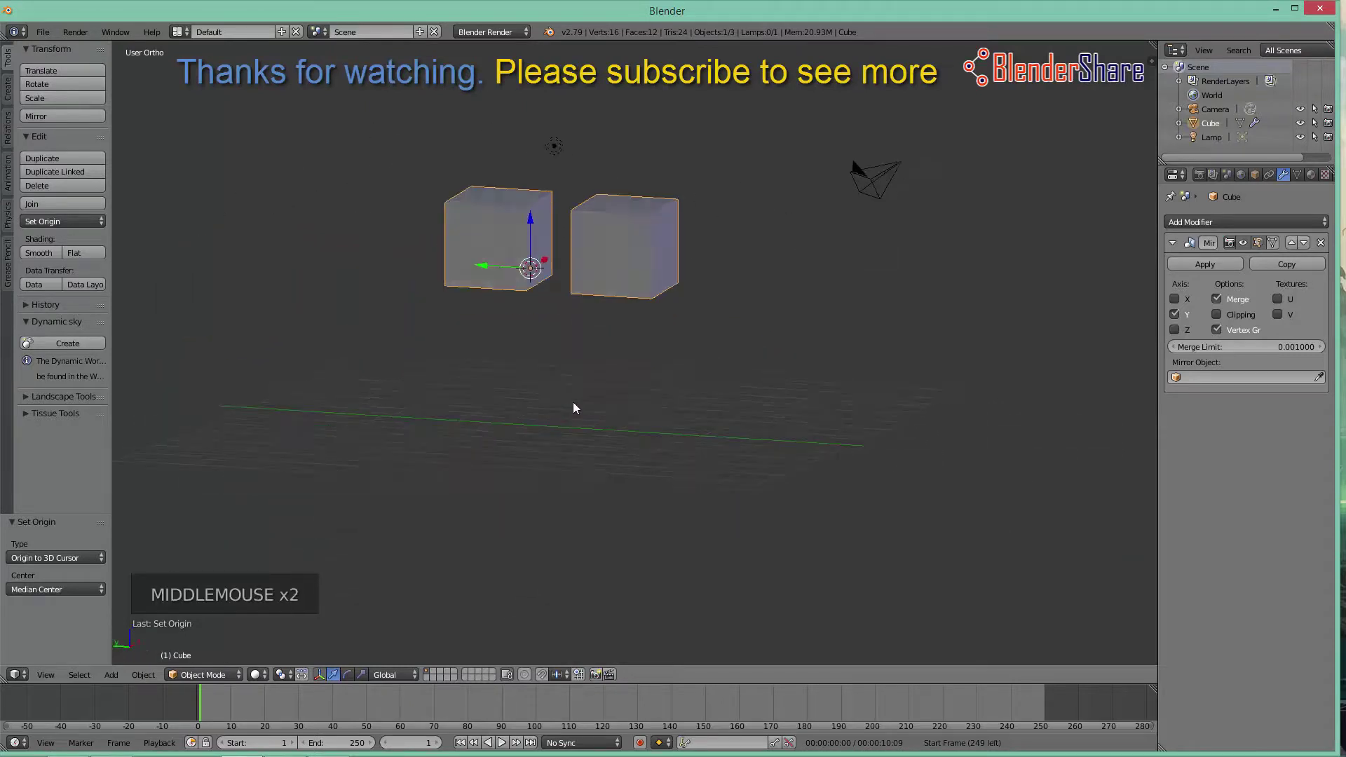